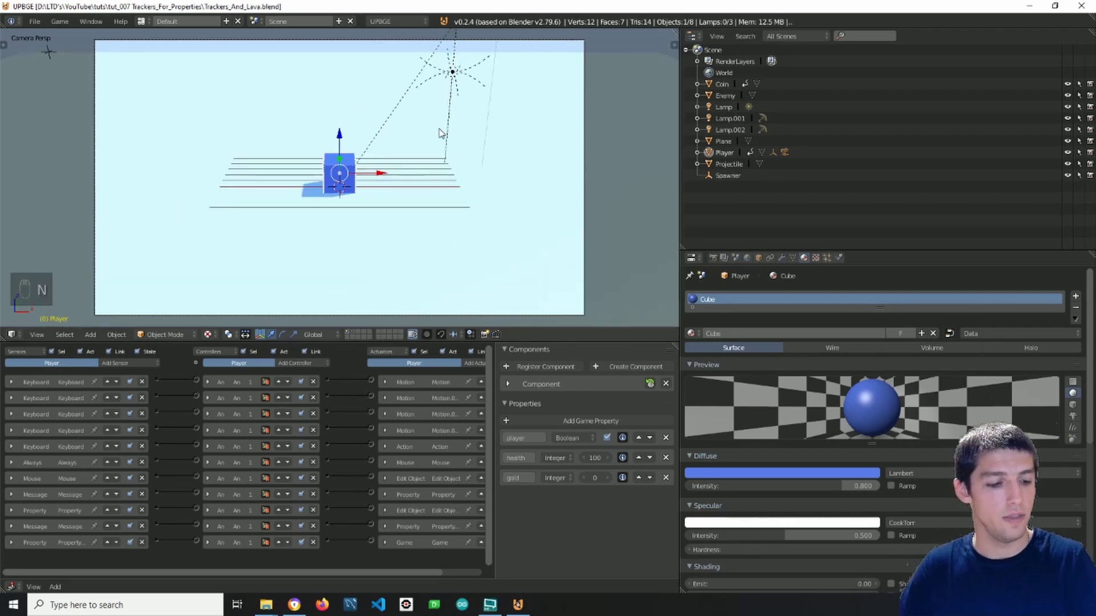
Add a new text object to the scene via Shift+A.
key("shift+a")
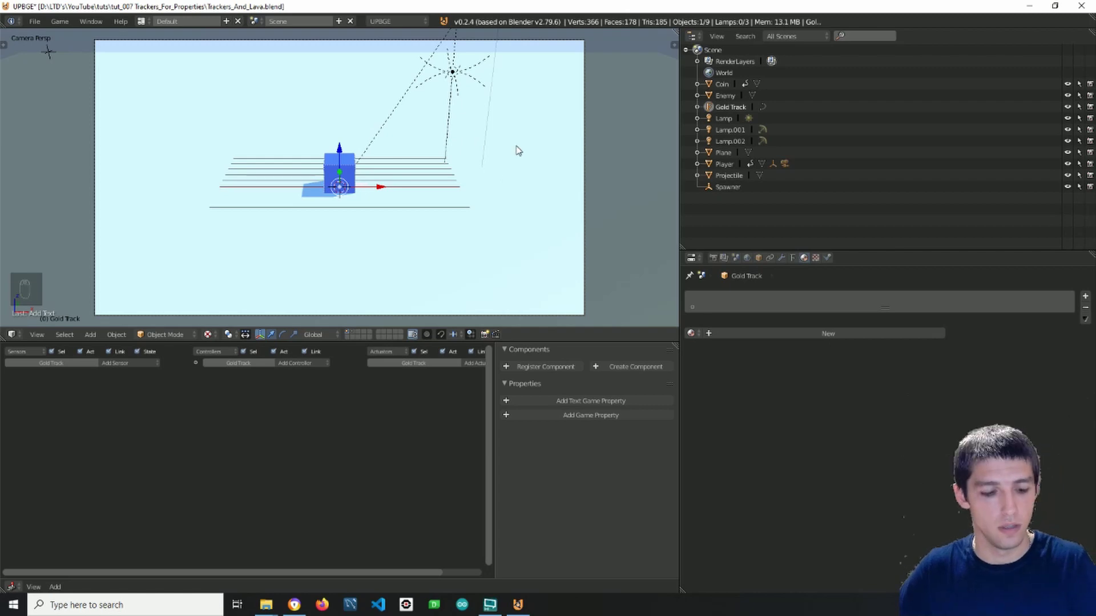
Show the sidebar transform values to tilt Gold Track to 66.1° X rotation.
key("n")
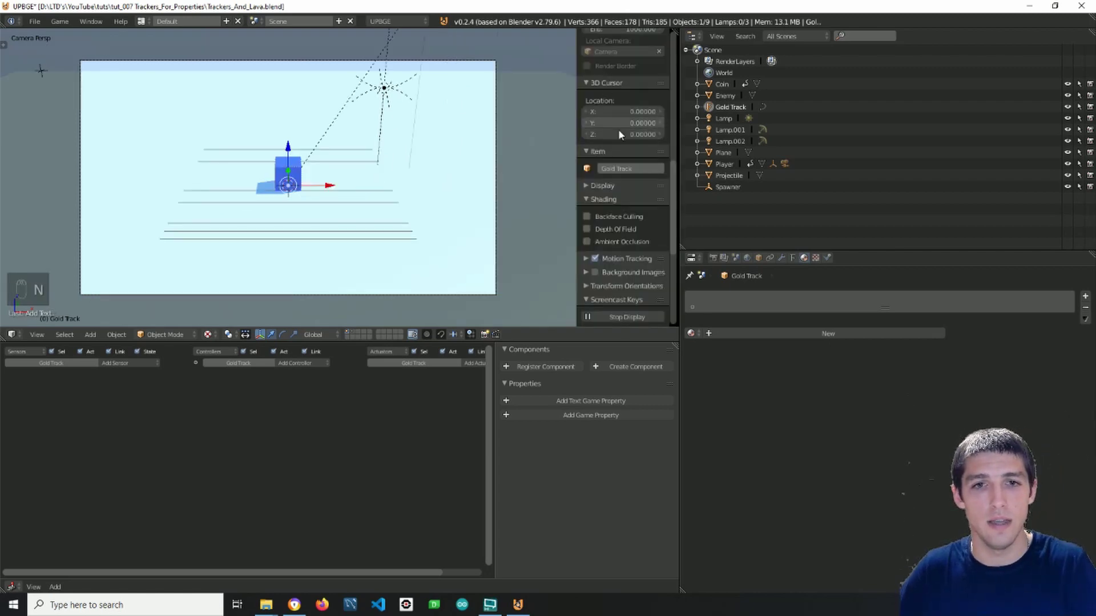
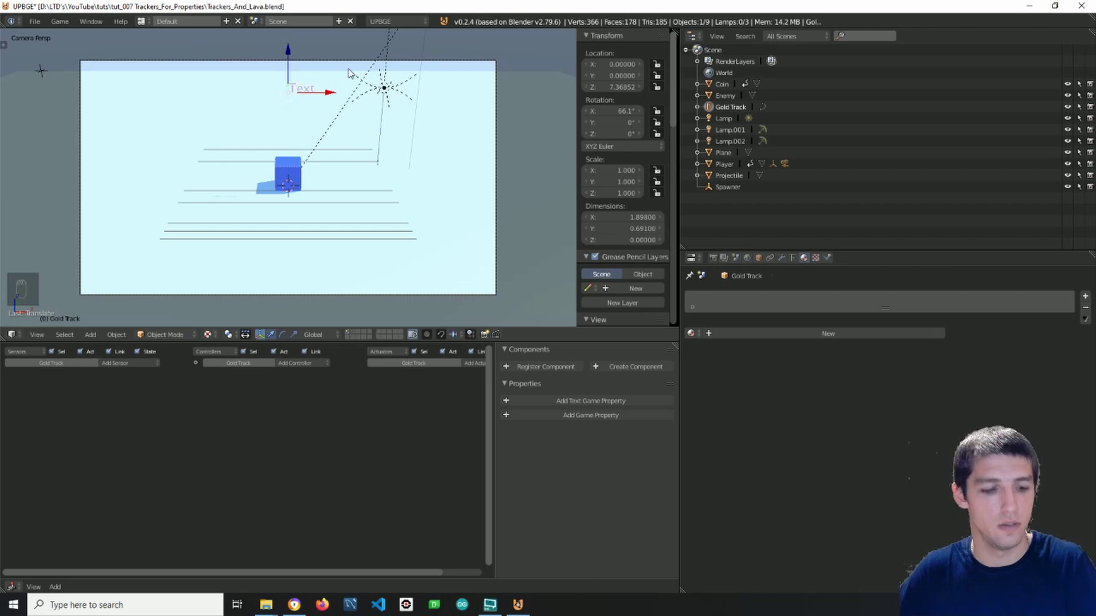
Move the Gold Track text along constrained axes into the top-right of the camera frame.
key("g")
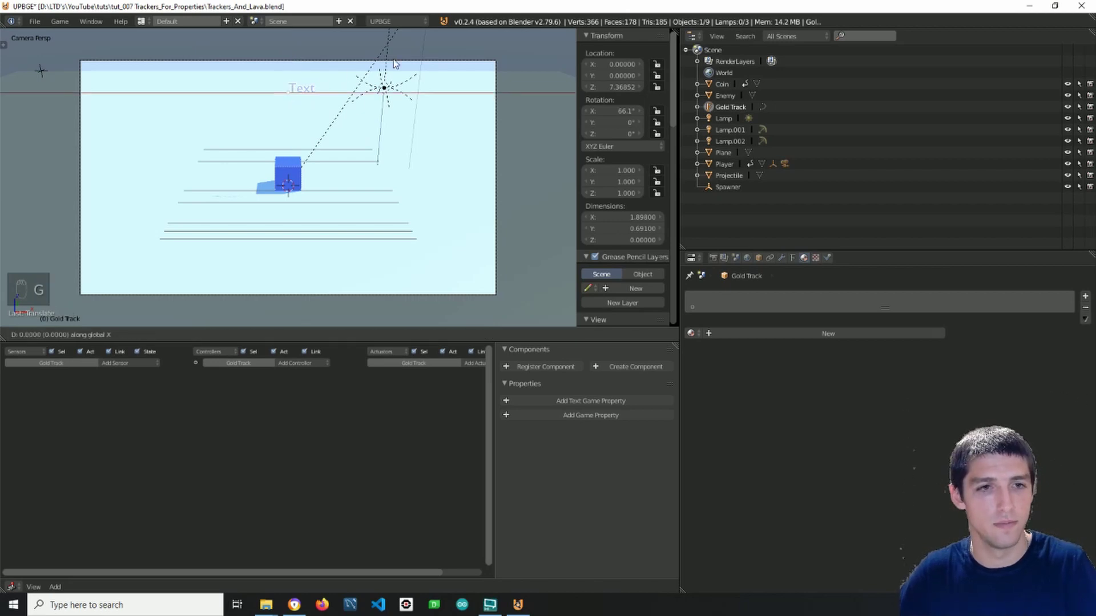
key("g")
key("g")
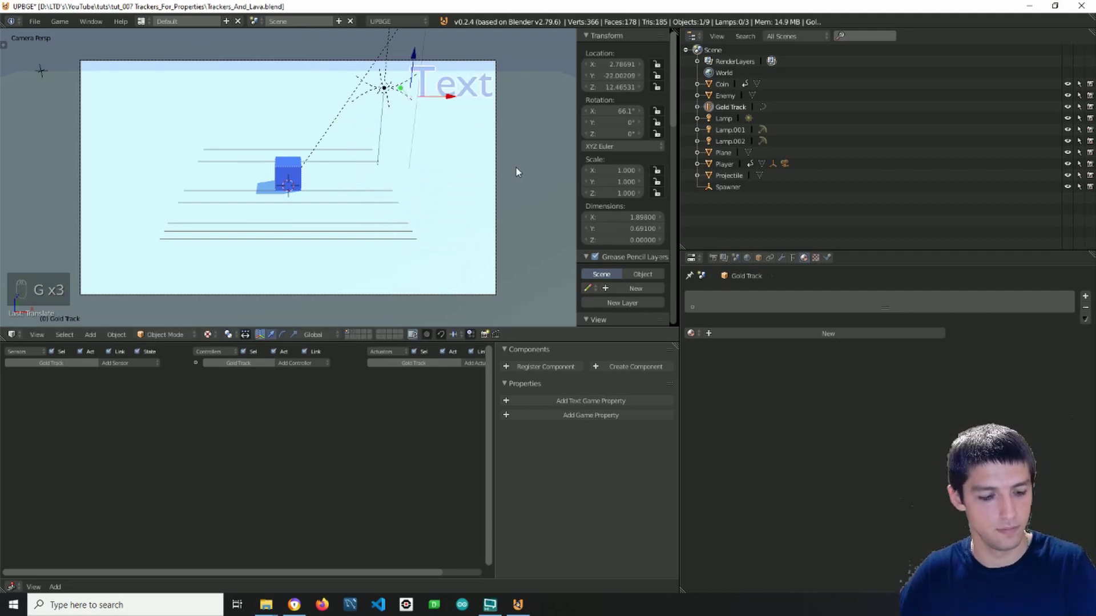
key("g")
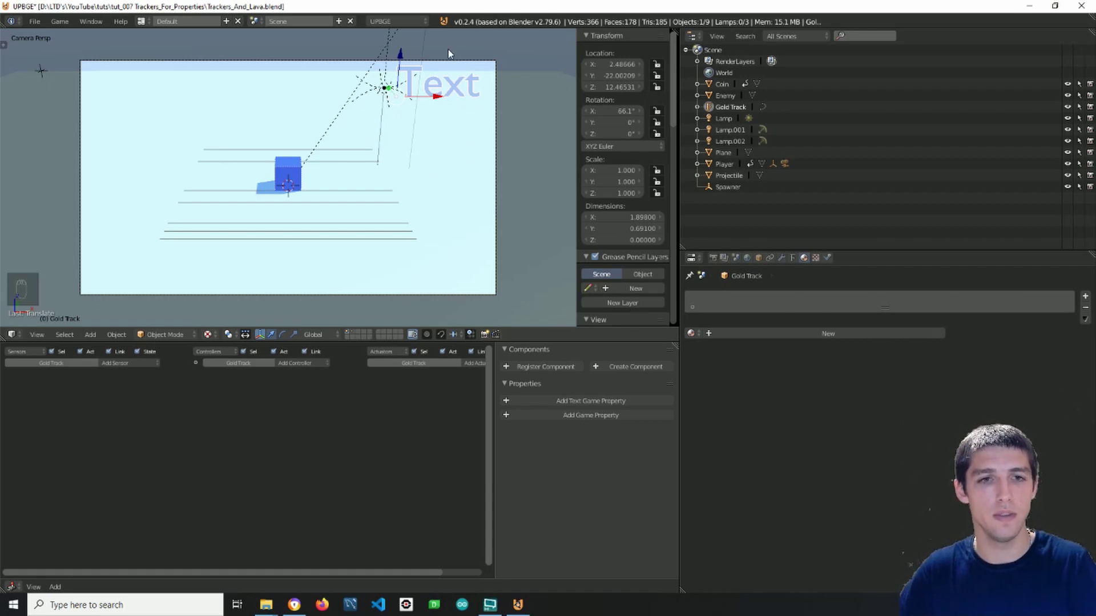
key("g")
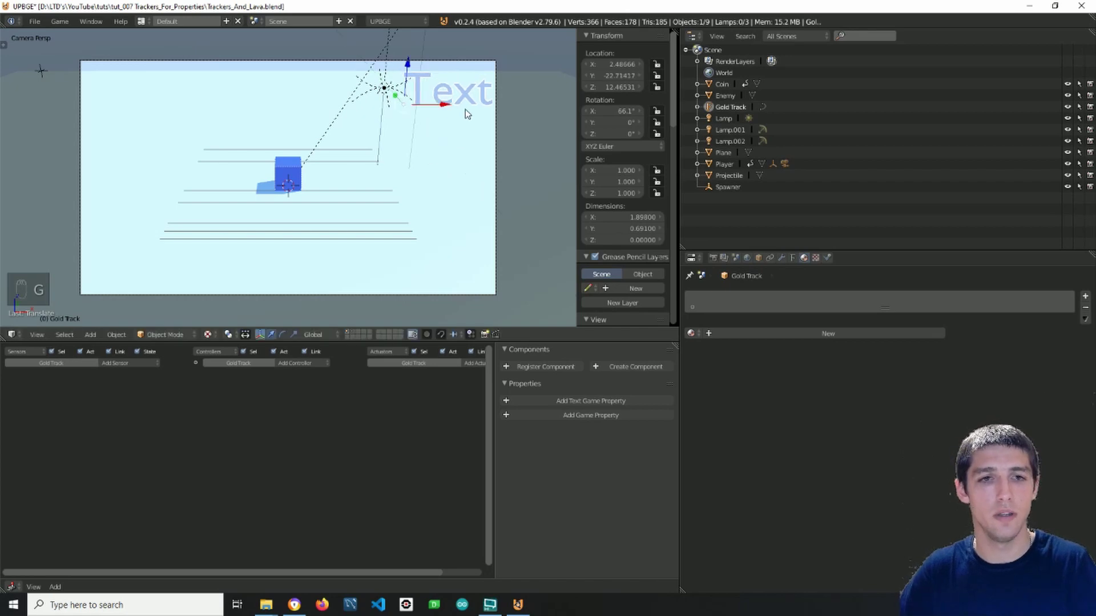
left_click_drag(440, 110, 491, 202)
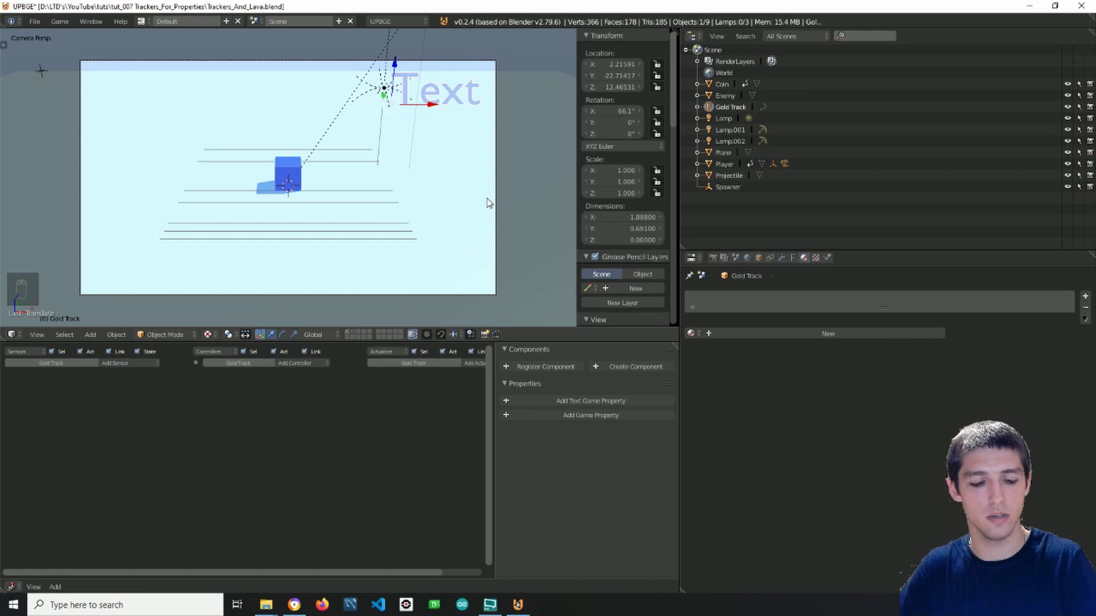
Run a brief game preview to check the text placement, then stop it.
key("p")
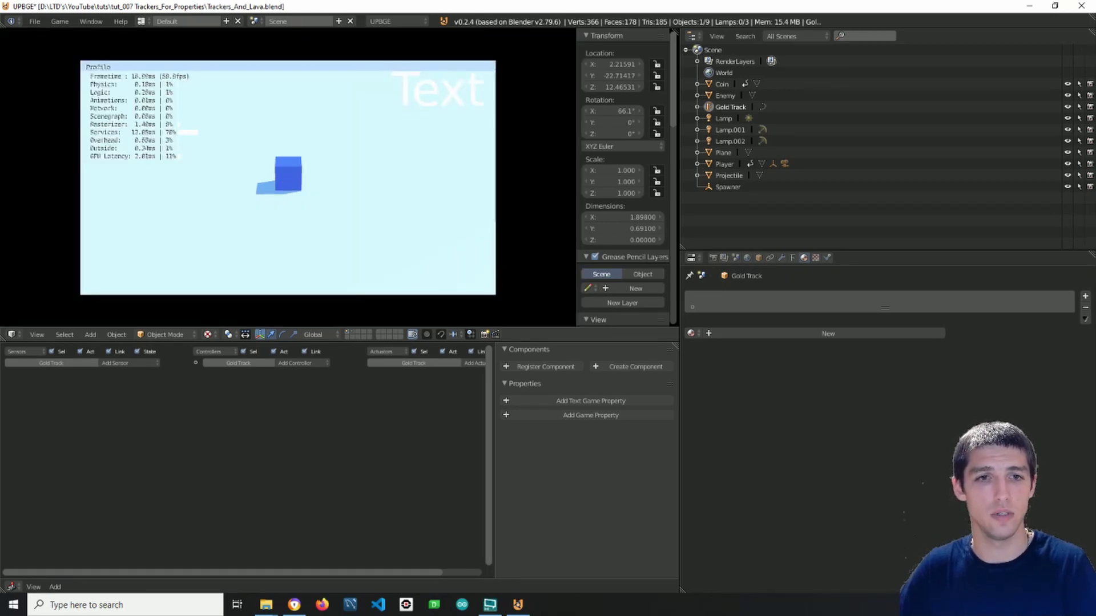
key("p")
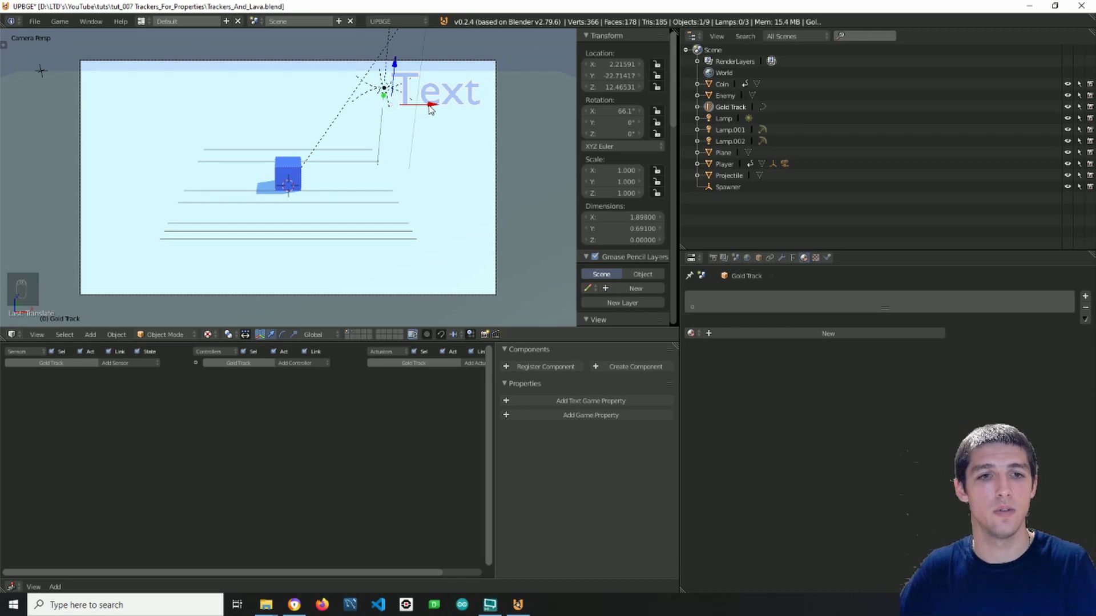
Parent Gold Track under the player's camera in the Outliner and begin erasing its text.
left_click_drag(431, 107, 431, 105)
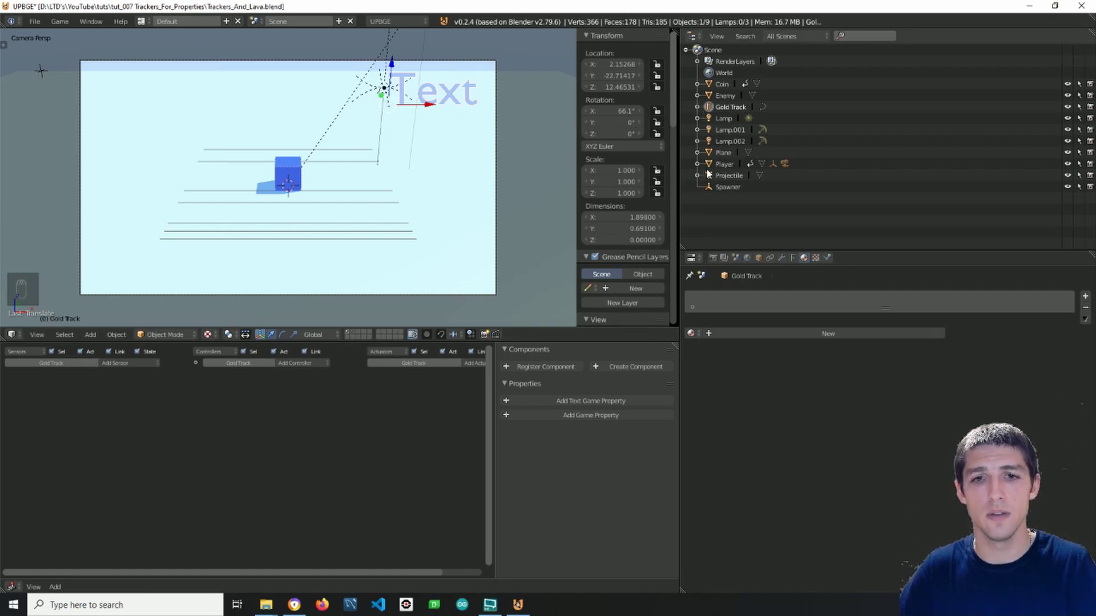
left_click_drag(700, 168, 736, 216)
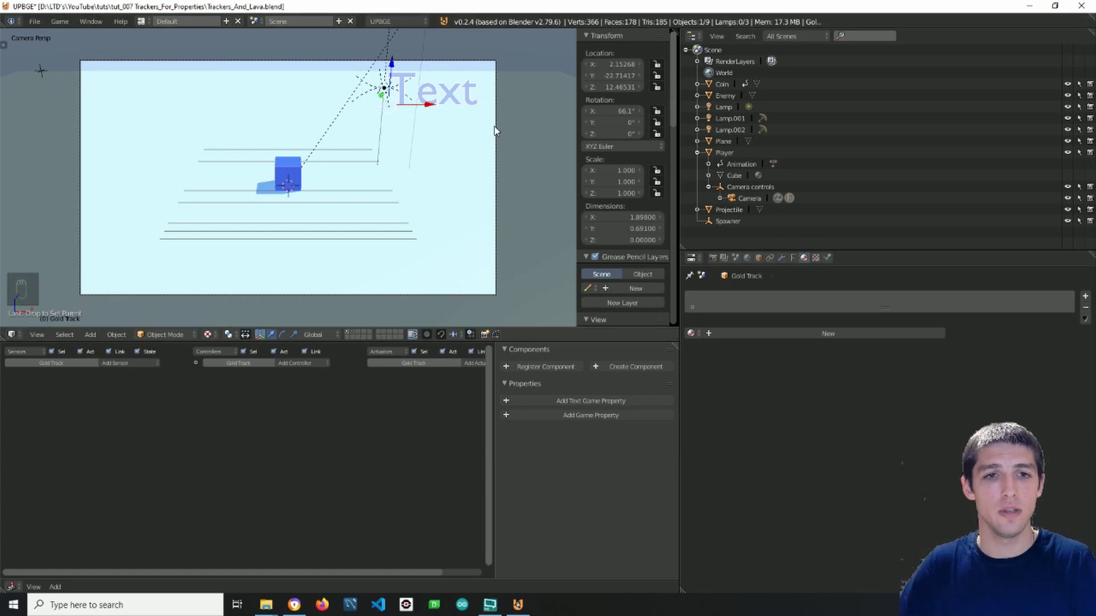
key("Tab")
key("BackSpace")
Replace the placeholder characters so Gold Track's text reads a single 0.
key("BackSpace")
key("BackSpace")
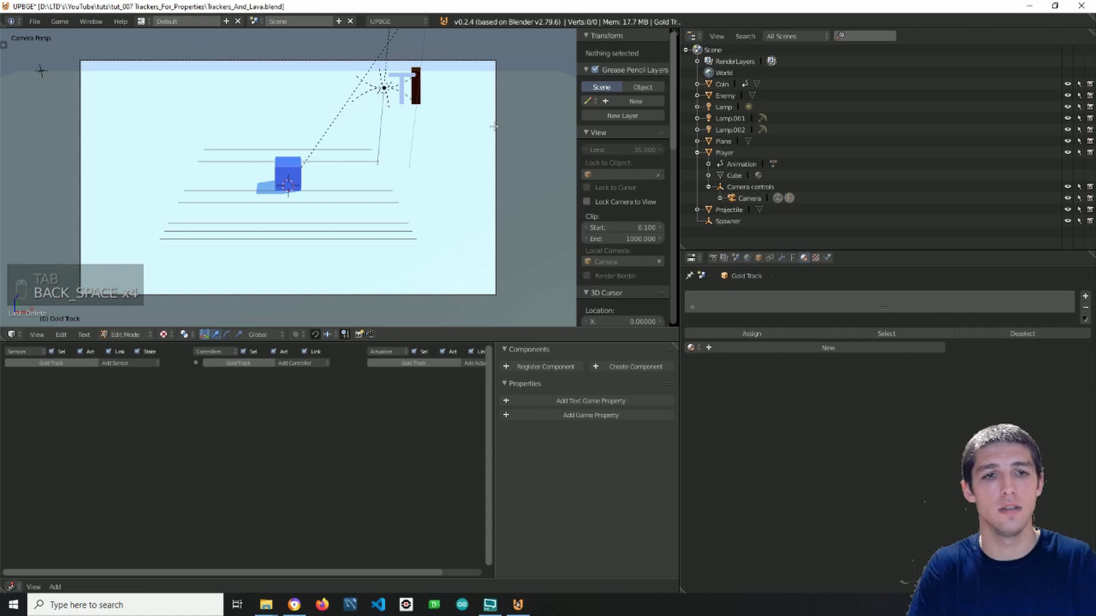
key("BackSpace")
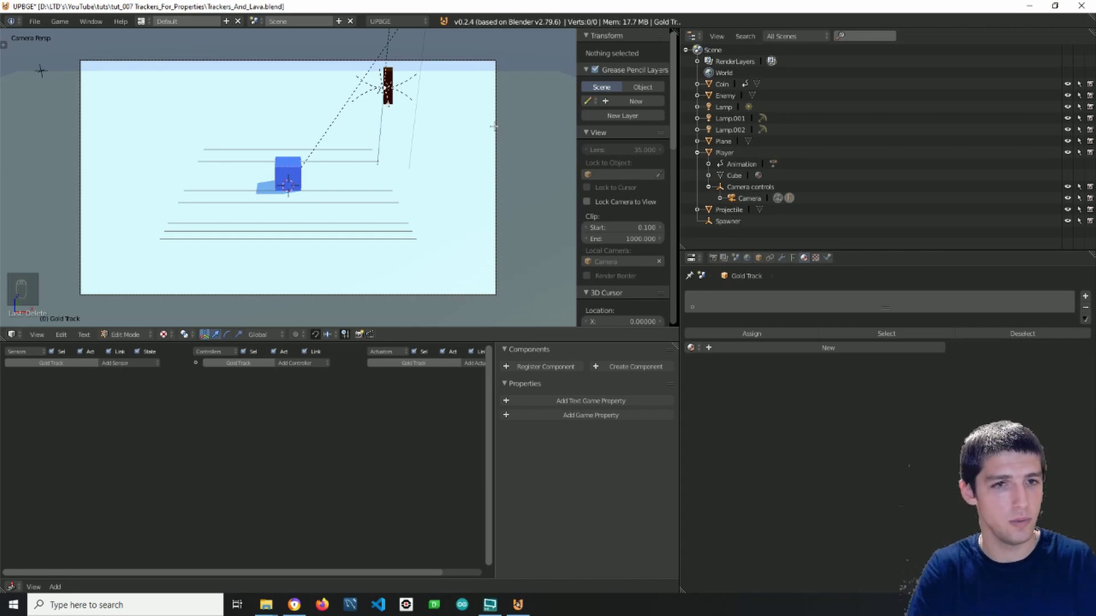
key("0")
key("Tab")
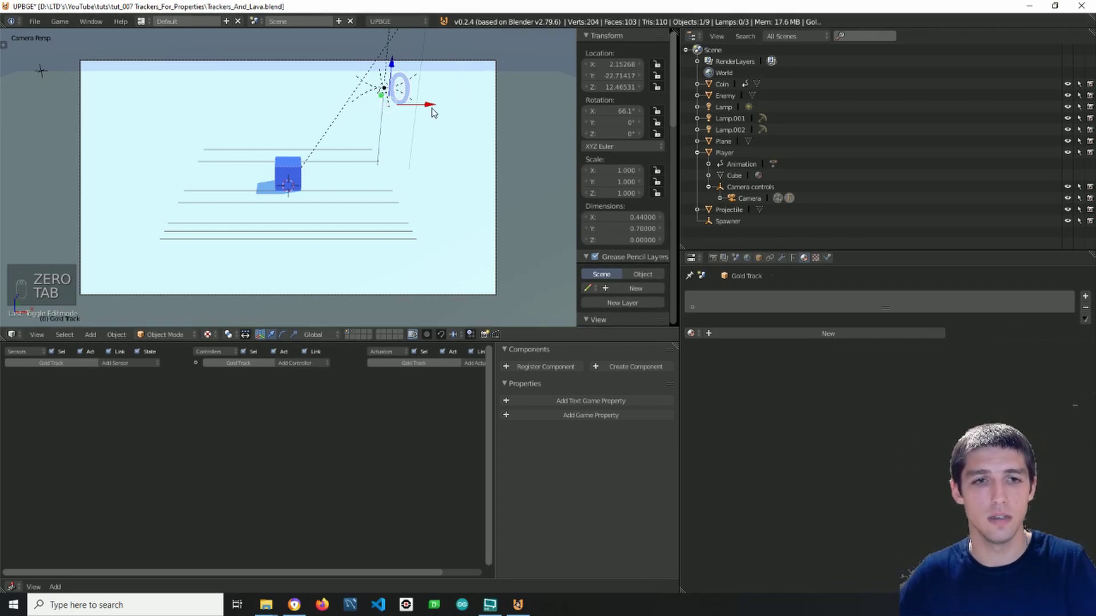
Select the 0 text object at the top right of the camera view.
right_click(431, 107)
right_click(482, 104)
Add a Text game property to Gold Track and switch its type from String to Integer.
left_click(489, 102)
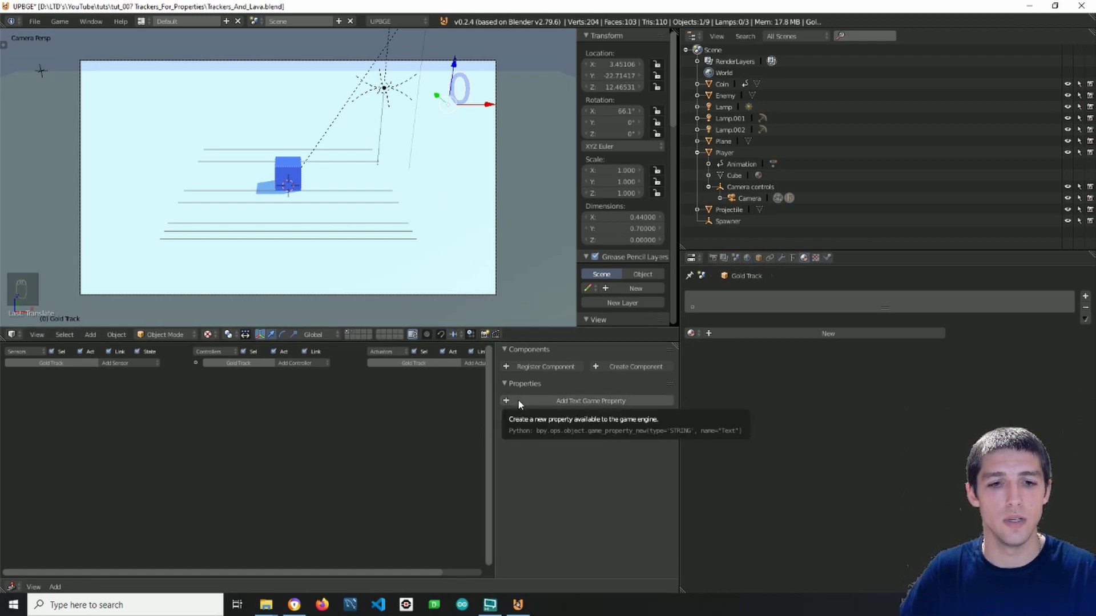
left_click_drag(522, 404, 603, 405)
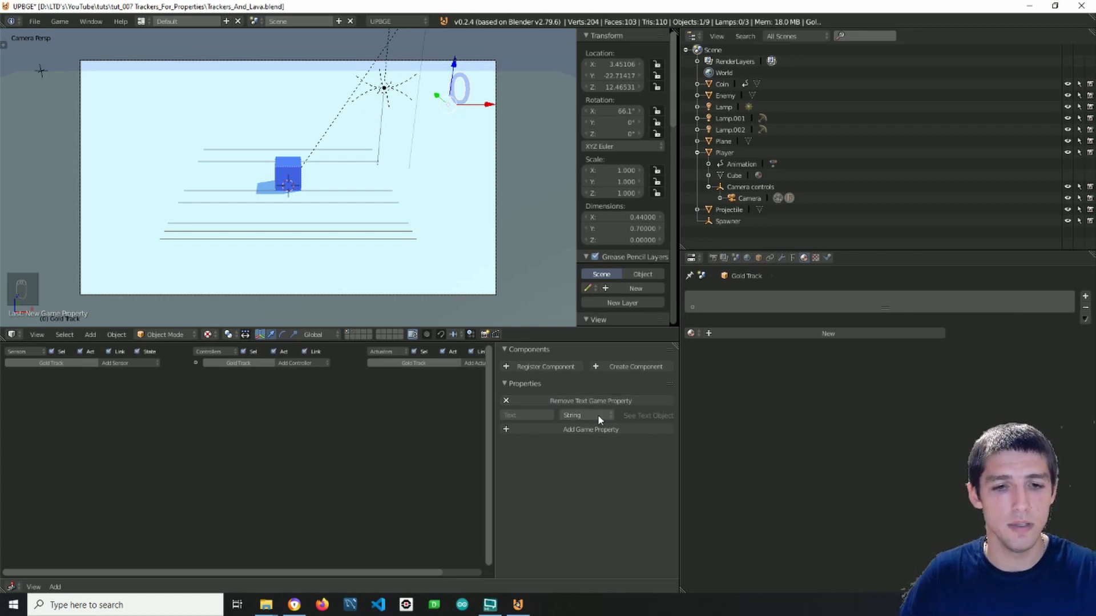
left_click_drag(601, 420, 585, 393)
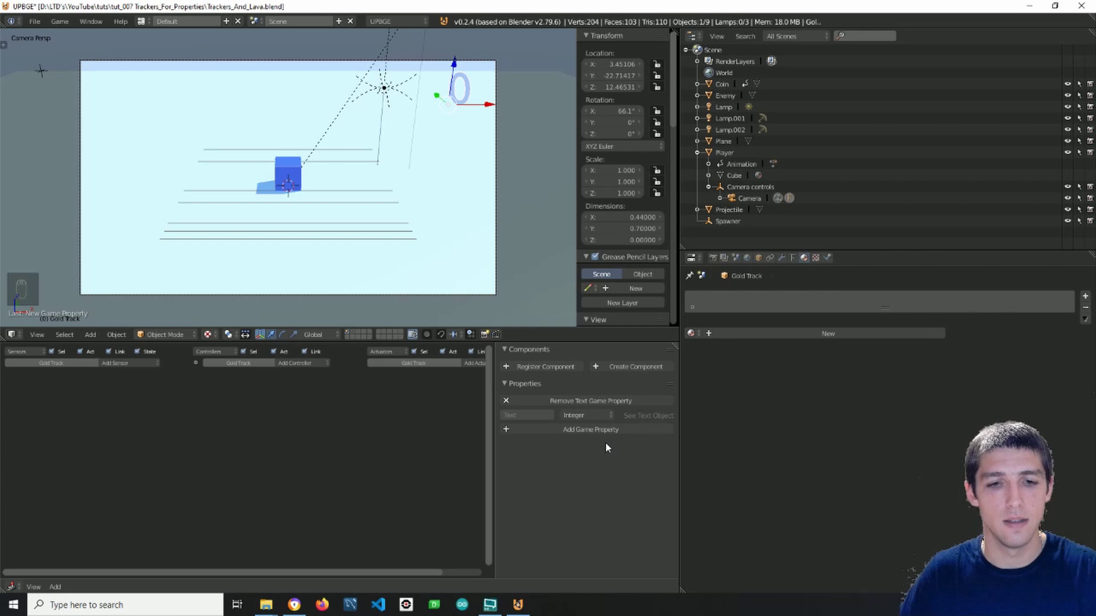
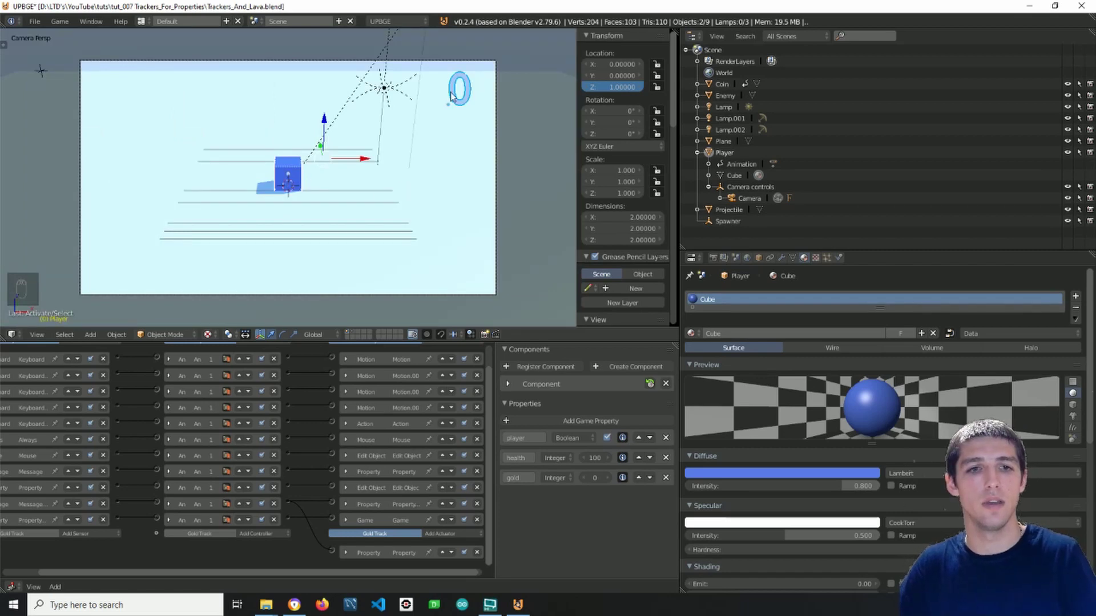
key("Escape")
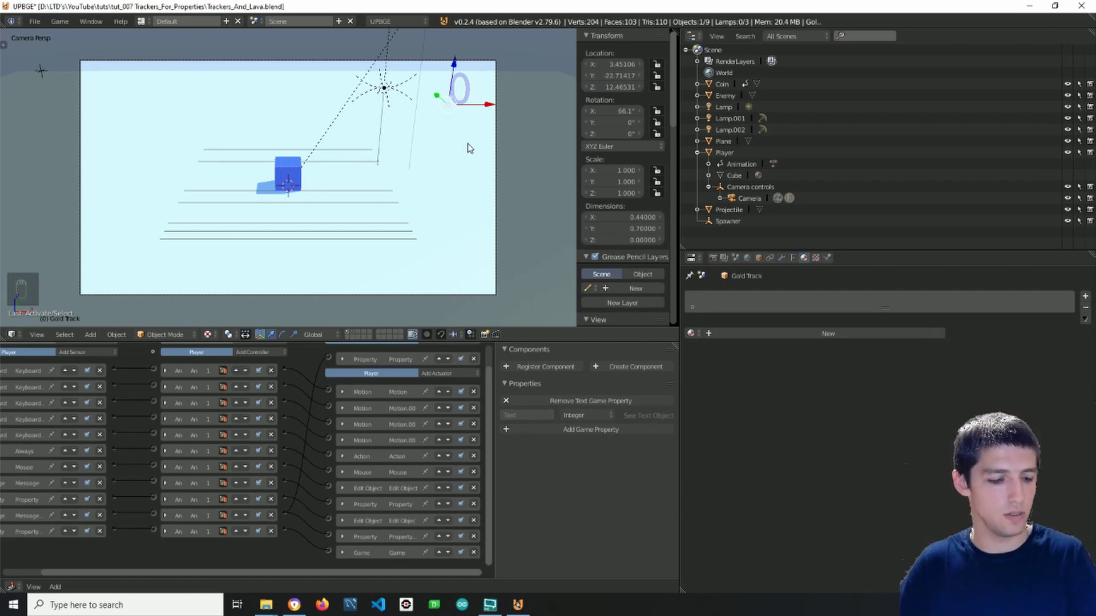
Duplicate the gold tracker with Shift+D to create Gold Track.001 with its own Text property.
key("shift+d")
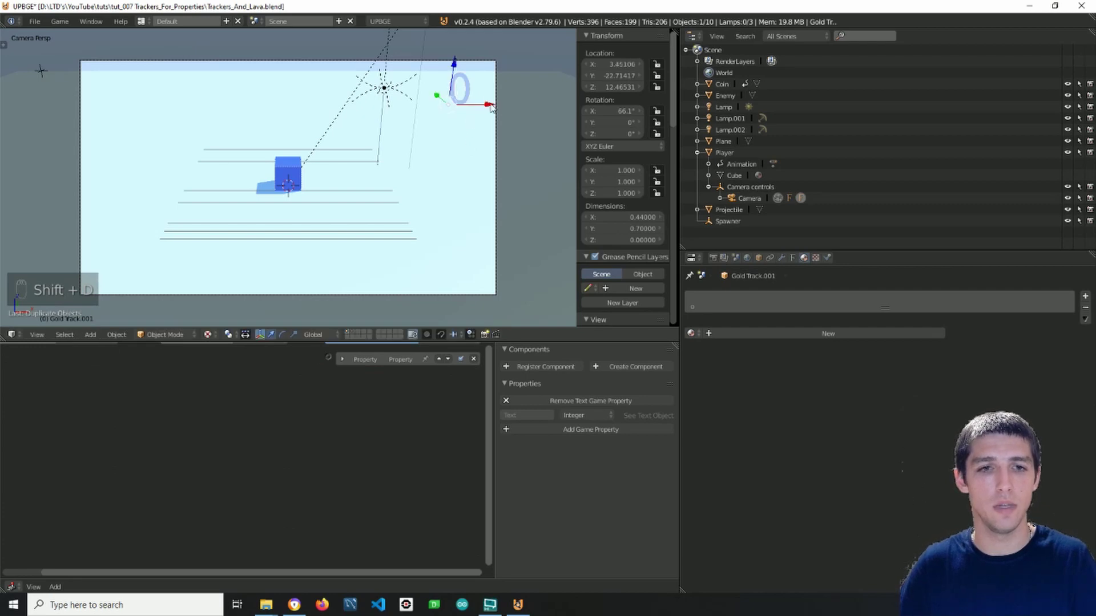
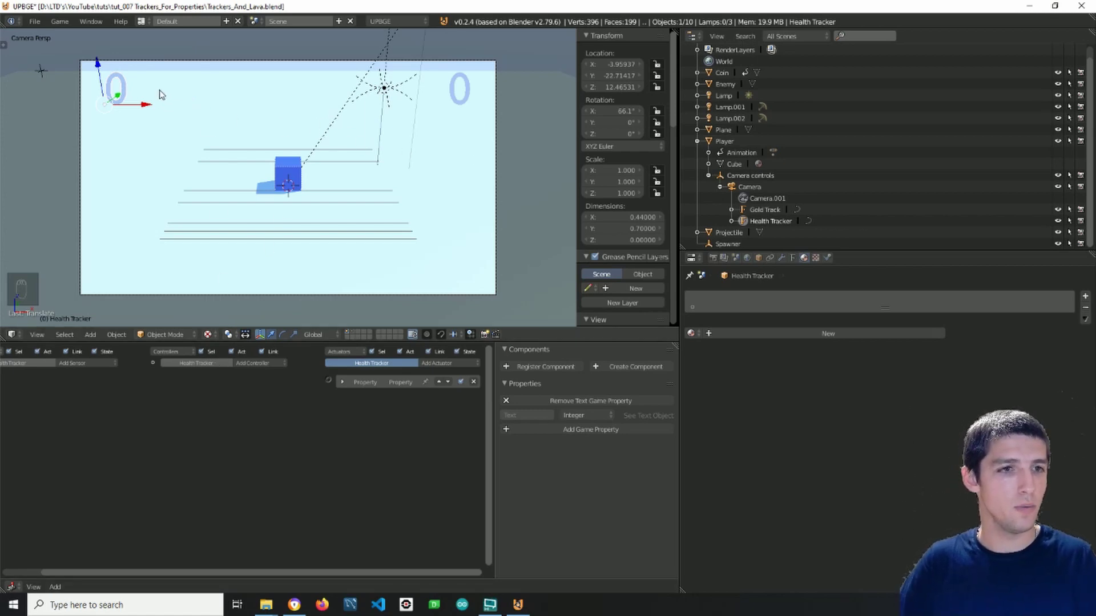
key("Tab")
key("BackSpace")
Set Health Tracker's text to read 100 and finish editing.
key("1")
key("0")
key("0")
key("Tab")
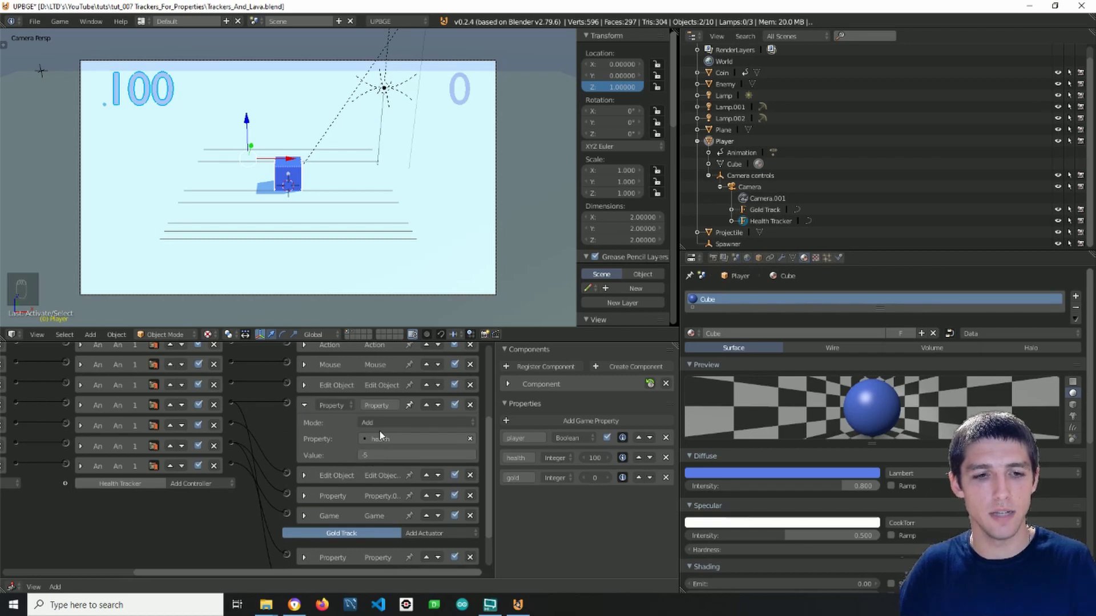
Link the player's controller to the Health Tracker Property actuator adding -5 to Text.
left_click_drag(309, 247, 308, 564)
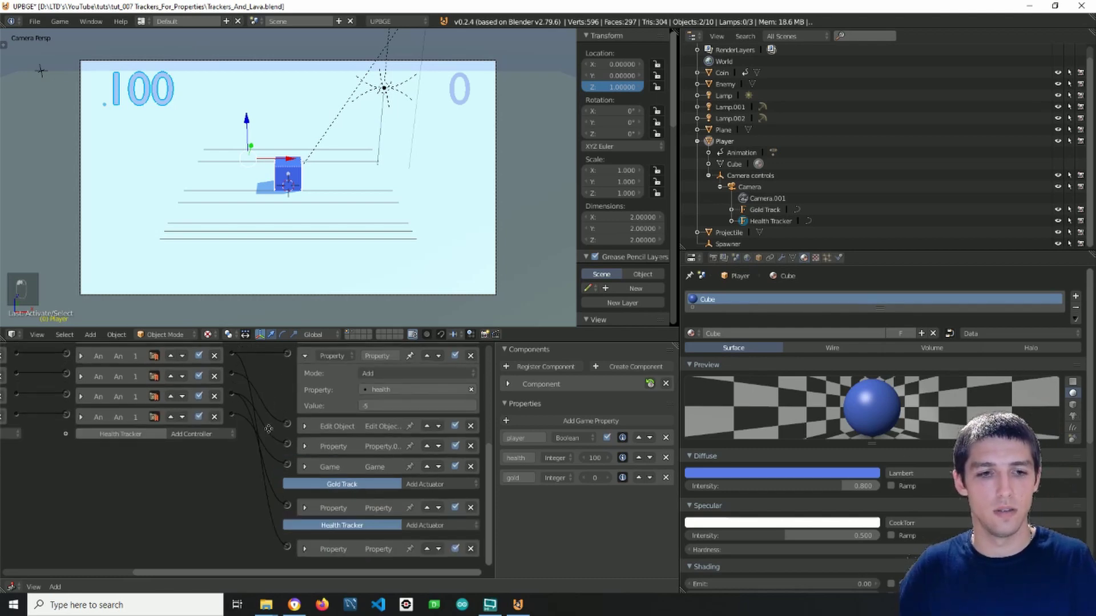
right_click(309, 399)
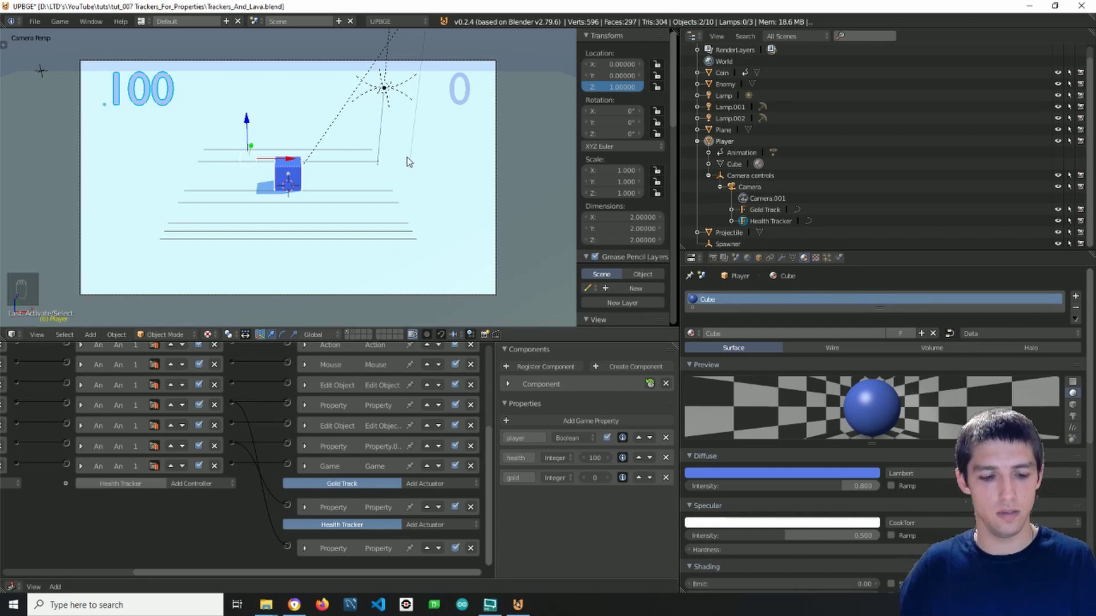